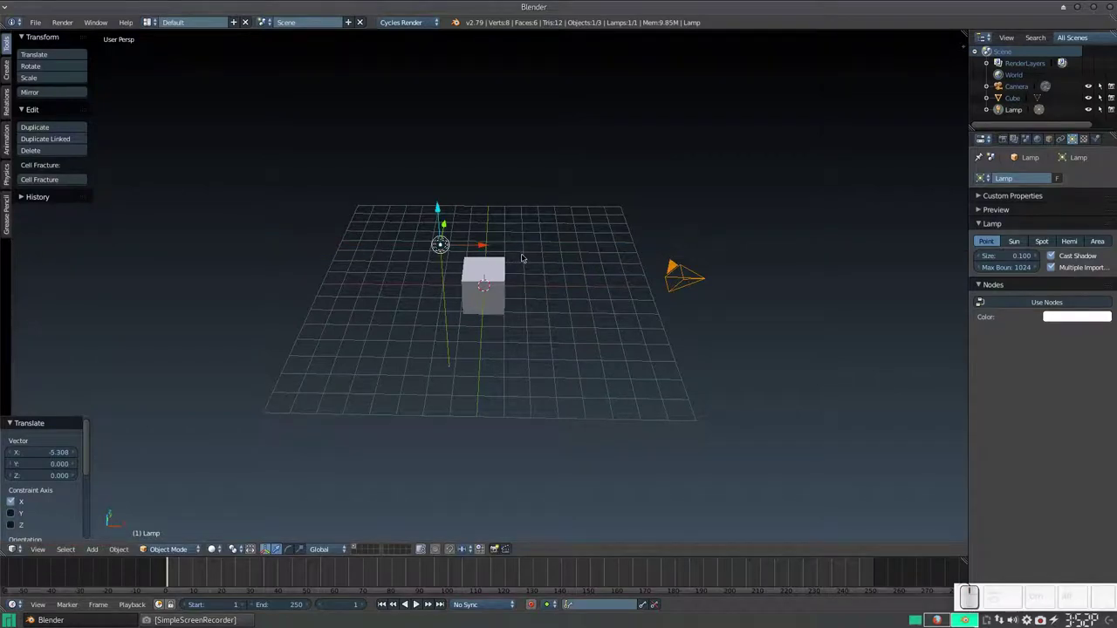
Change the lamp to a Sun type with Use Nodes enabled, giving an Emission surface at strength 1.0
{"action": "key", "text": "shift+a"}
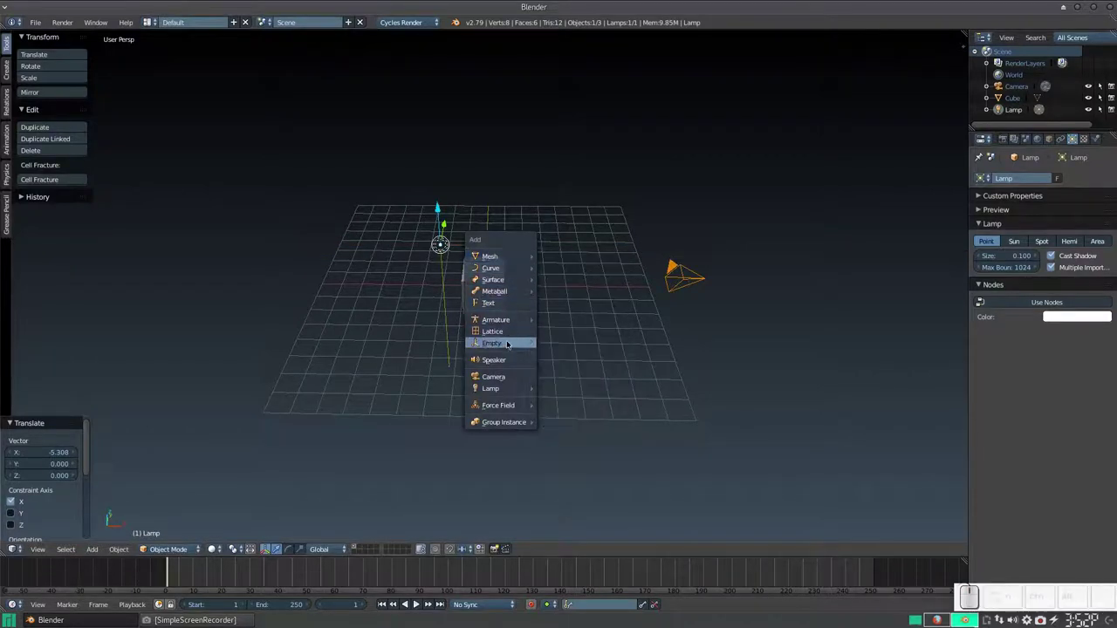
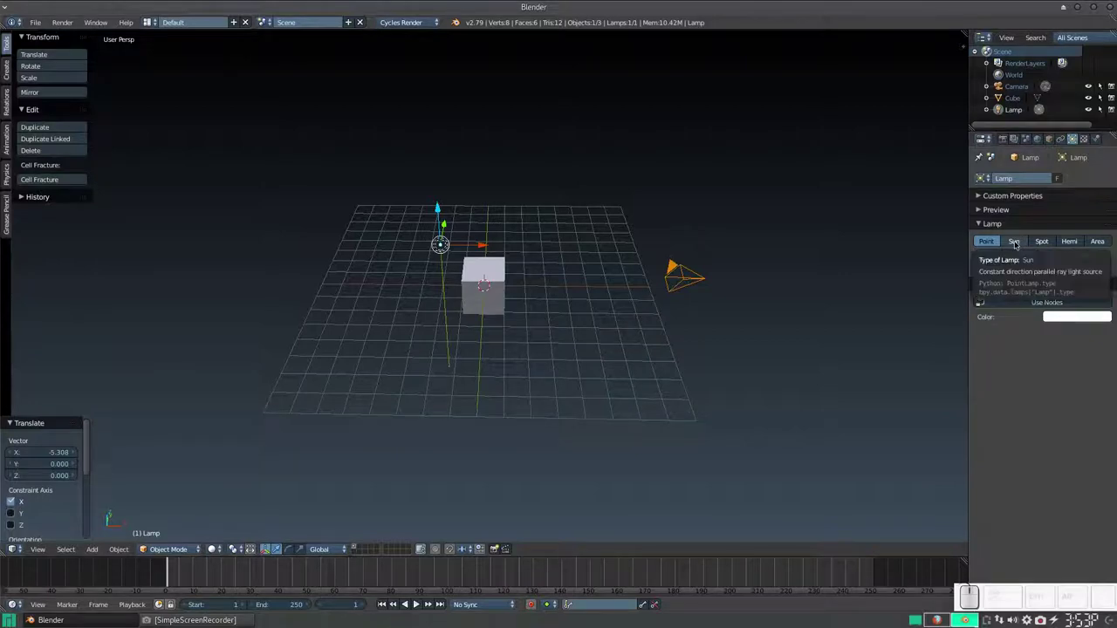
{"action": "left_click", "coordinate": [1015, 245]}
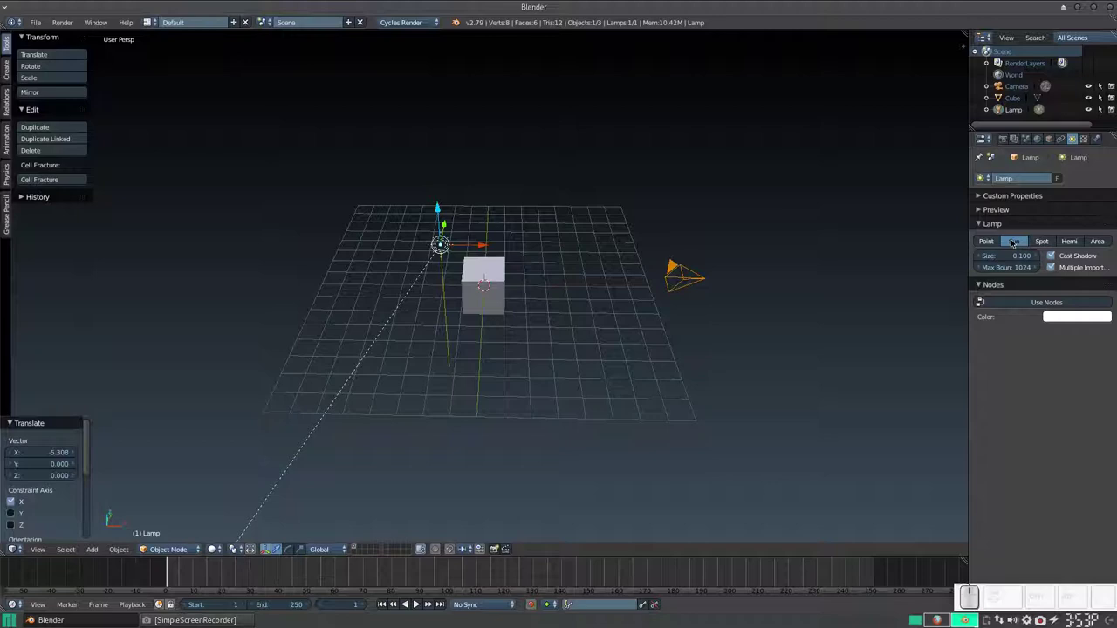
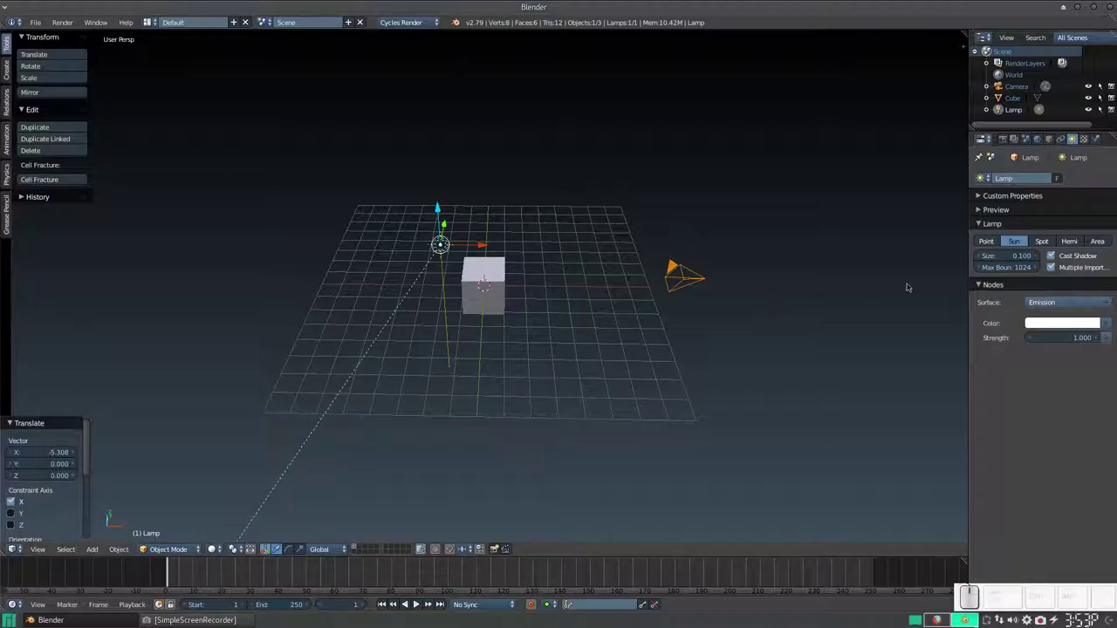
{"action": "left_click", "coordinate": [980, 239]}
{"action": "left_click", "coordinate": [1006, 239]}
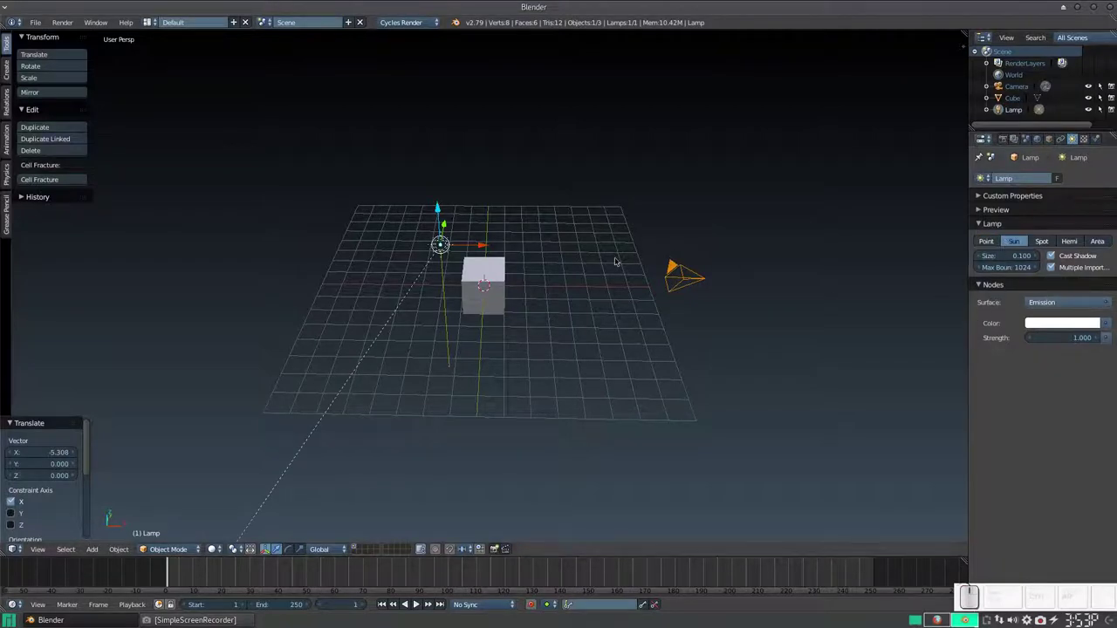
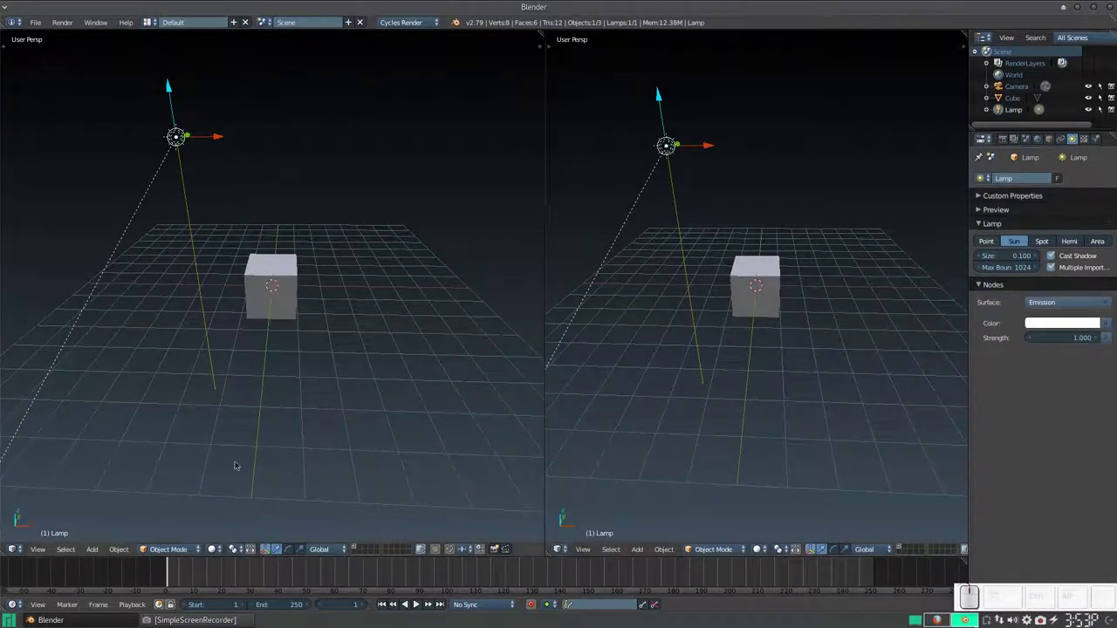
Switch the left 3D view to Rendered shading for a Cycles preview of the cube
{"action": "key", "text": "shift+z"}
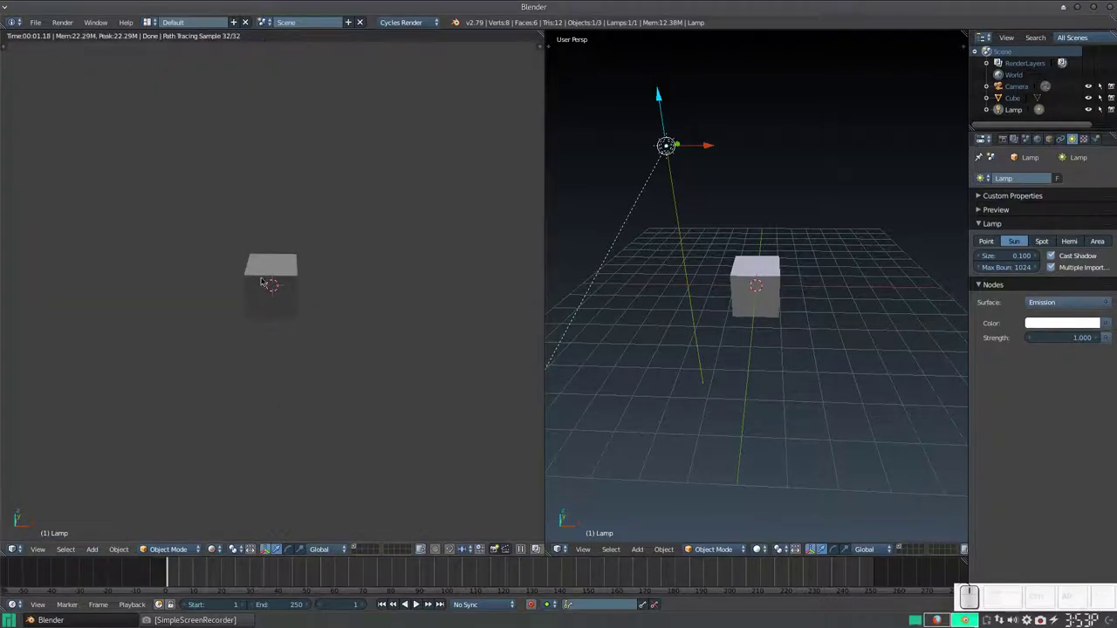
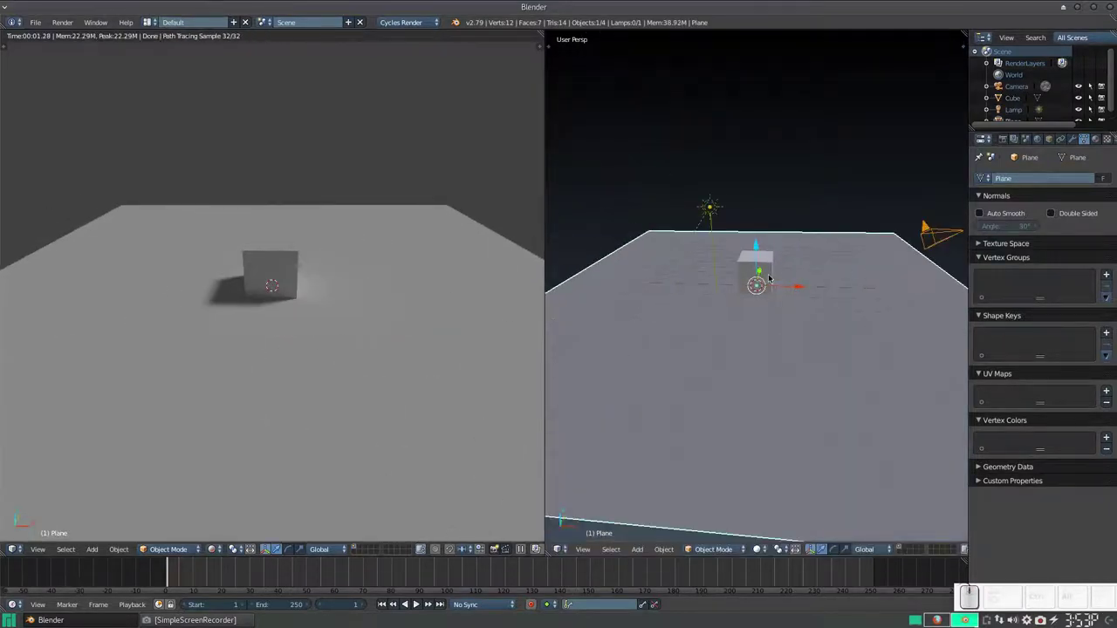
Zoom the view out to frame the wide floor plane beneath the cube
{"action": "scroll", "scroll_direction": "down", "scroll_amount": 3}
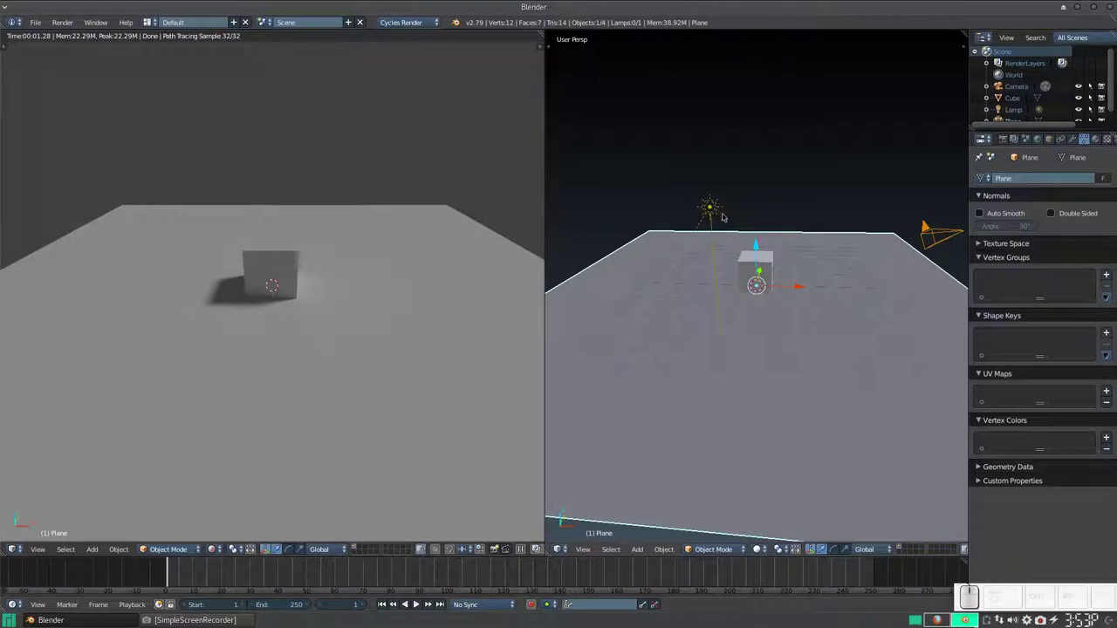
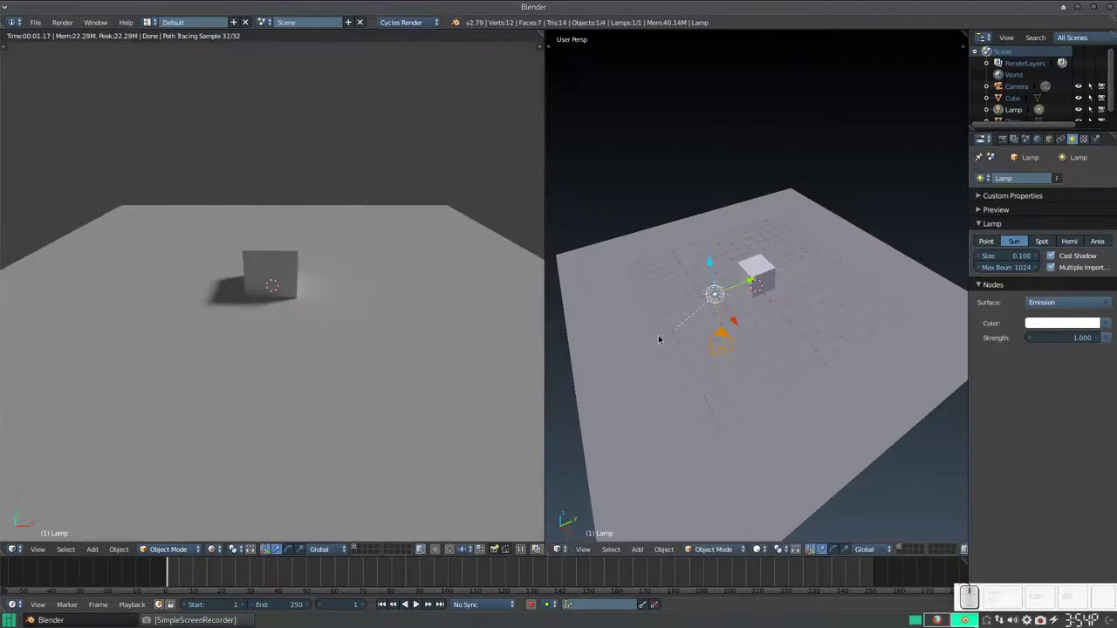
Switch the lamp type back to Point in the Lamp properties
{"action": "left_click", "coordinate": [985, 239]}
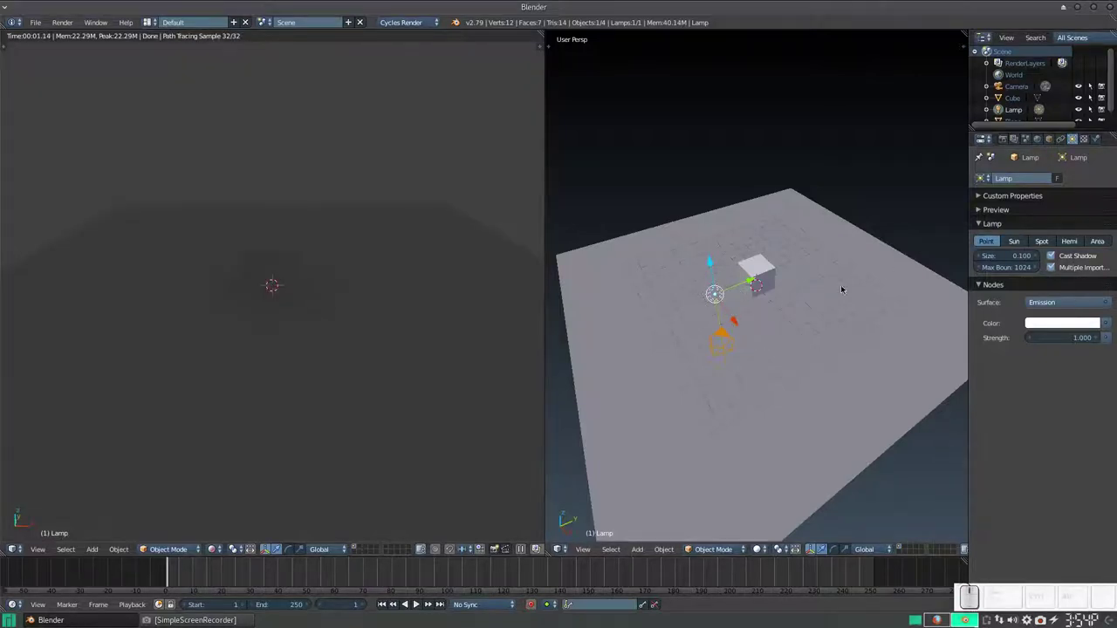
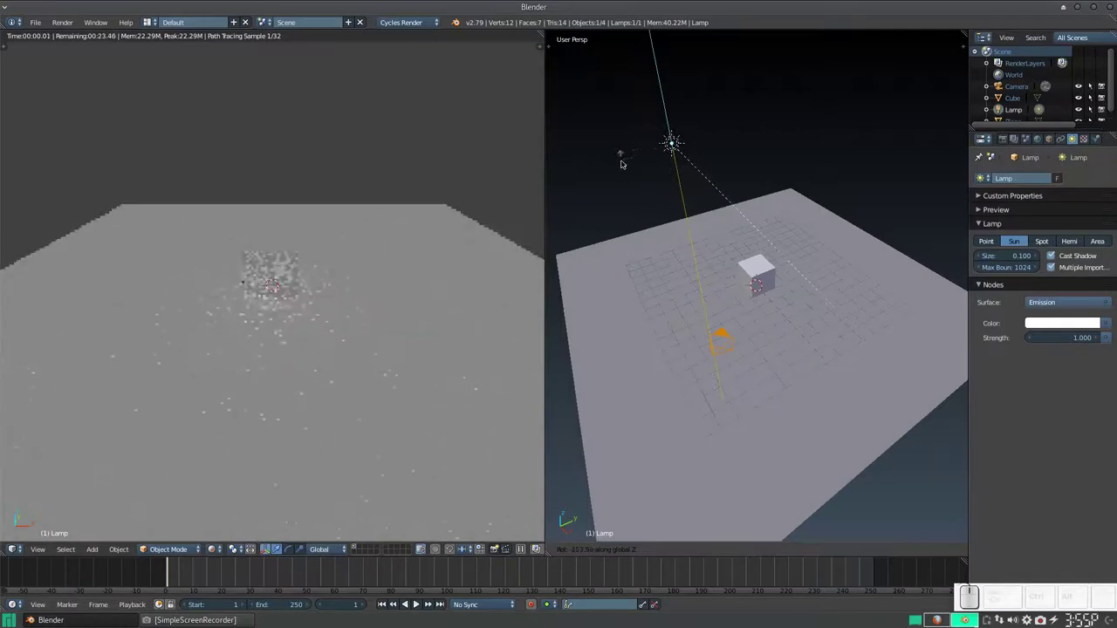
{"action": "key", "text": "Escape"}
{"action": "left_click", "coordinate": [647, 272]}
{"action": "left_click_drag", "start_coordinate": [723, 288], "coordinate": [676, 325]}
{"action": "middle_click", "coordinate": [701, 318]}
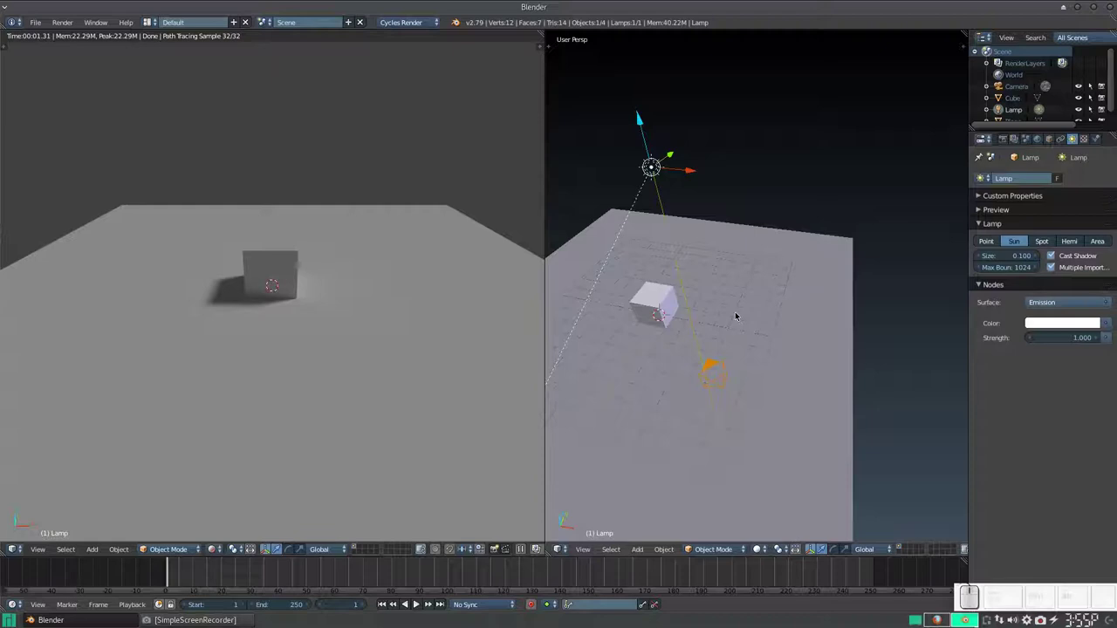
{"action": "key", "text": "r"}
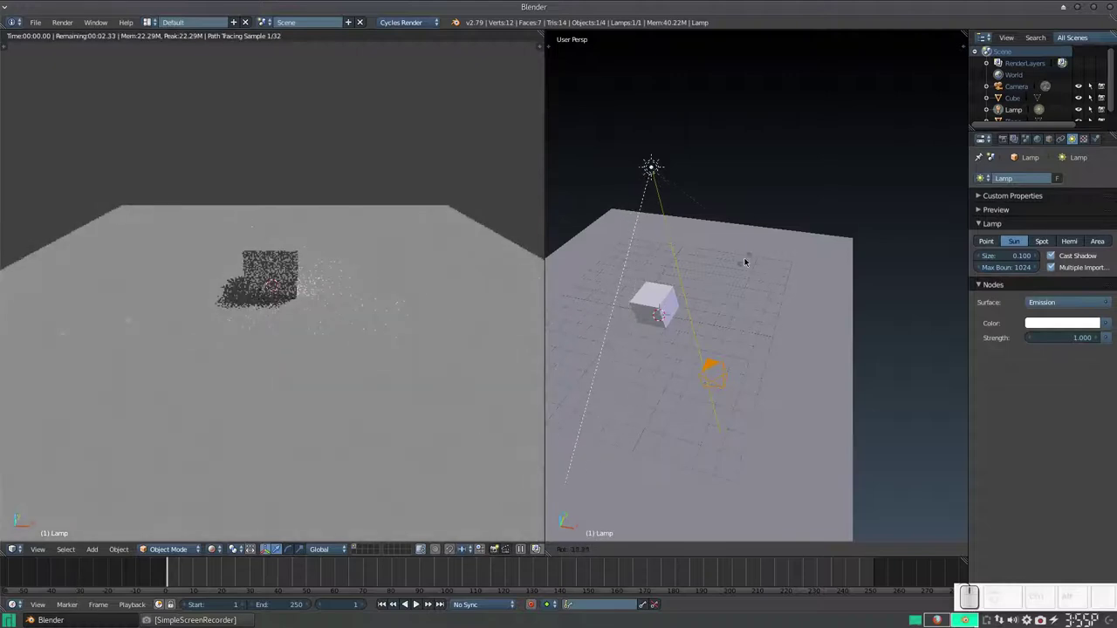
{"action": "key", "text": "Escape"}
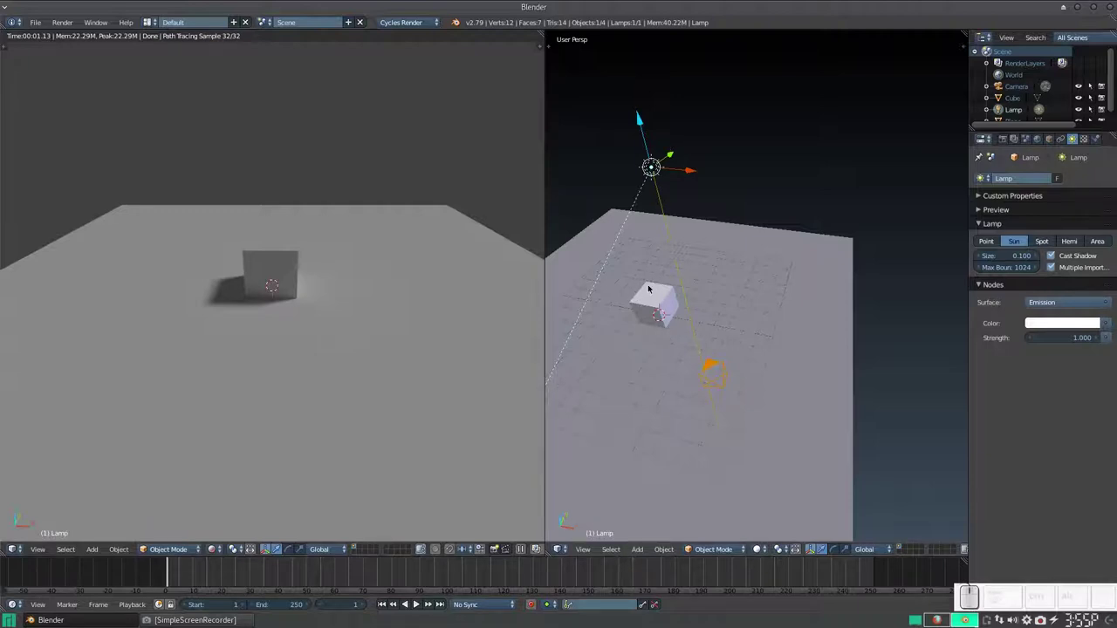
{"action": "left_click_drag", "start_coordinate": [665, 274], "coordinate": [750, 197]}
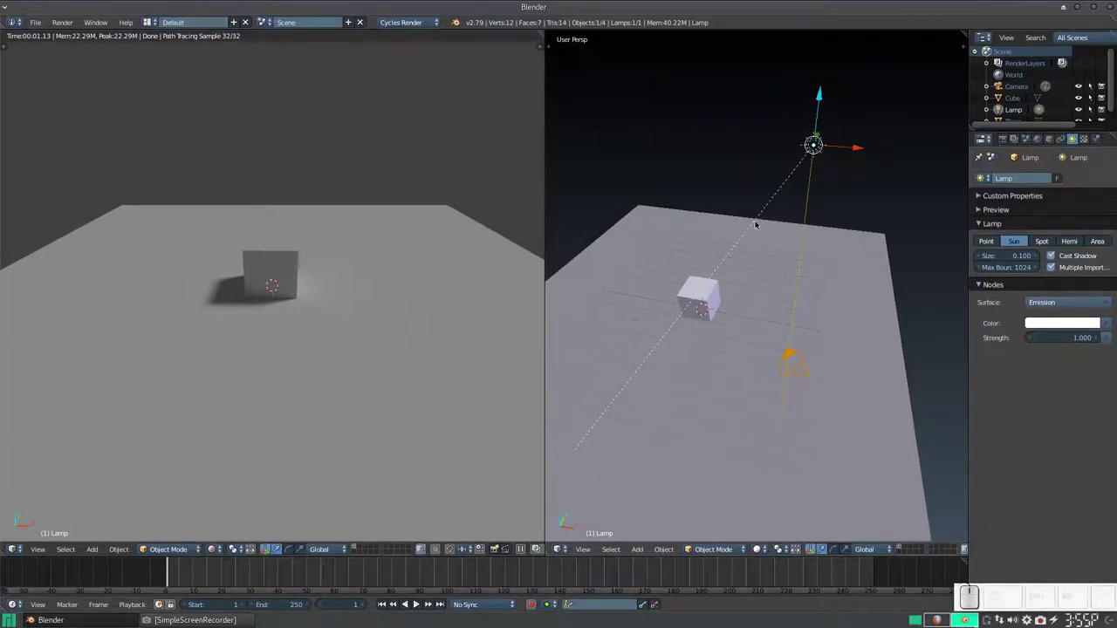
{"action": "left_click", "coordinate": [735, 251]}
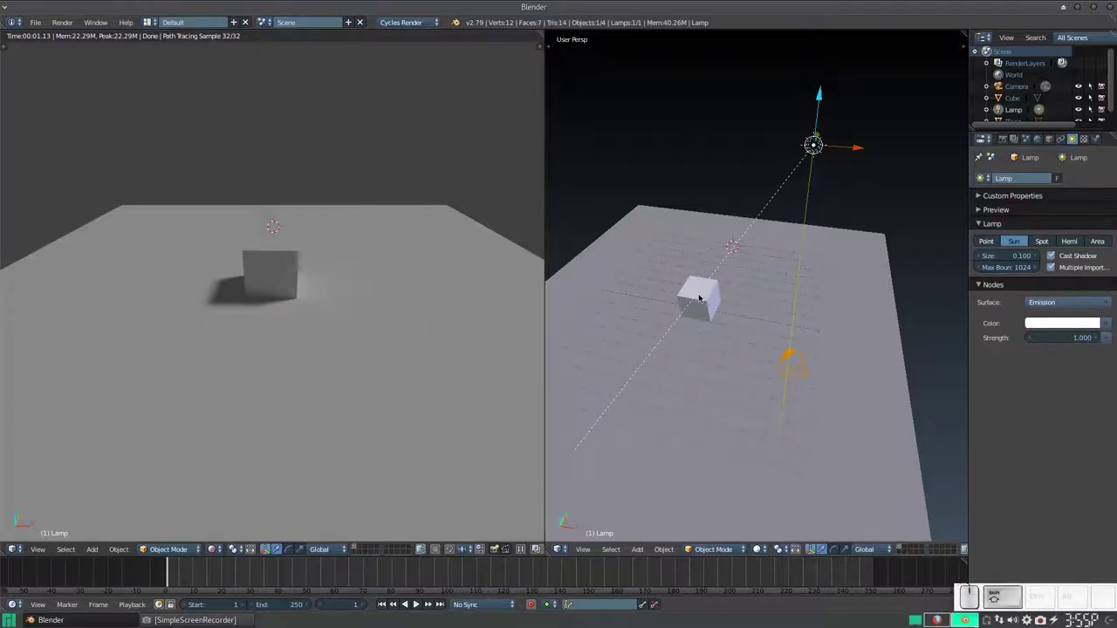
{"action": "key", "text": "shift+c"}
{"action": "scroll", "scroll_direction": "up", "scroll_amount": 3}
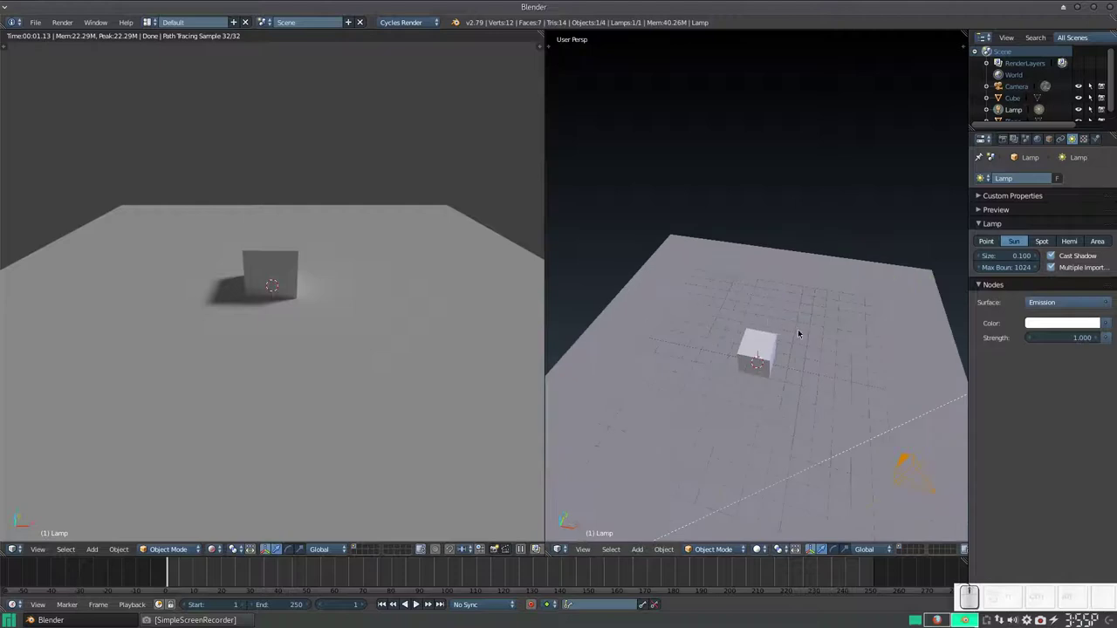
{"action": "left_click_drag", "start_coordinate": [792, 338], "coordinate": [767, 321]}
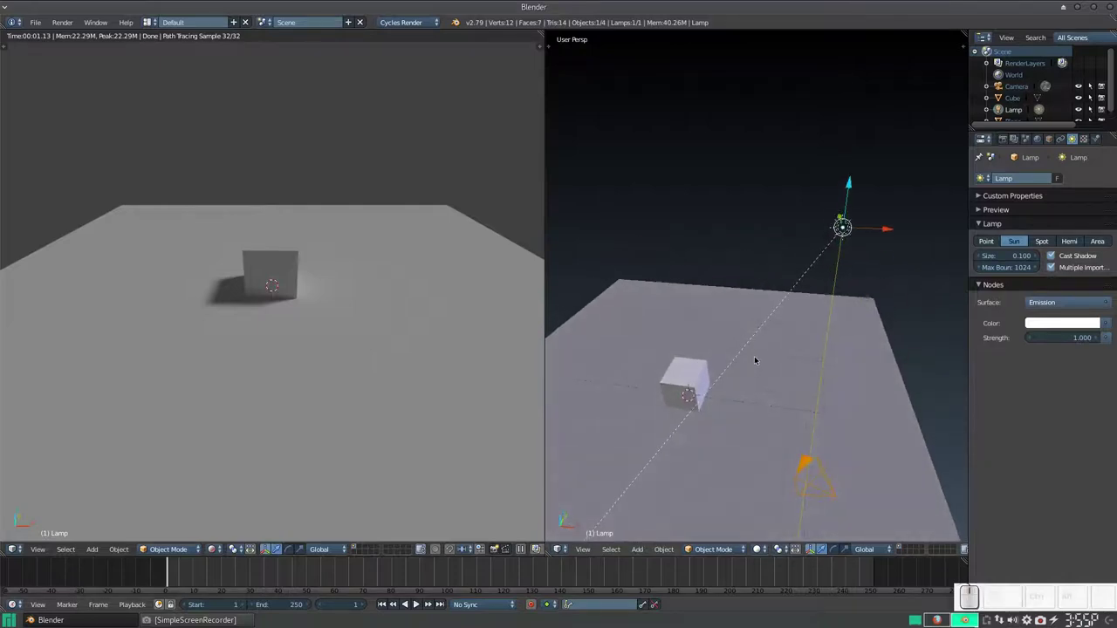
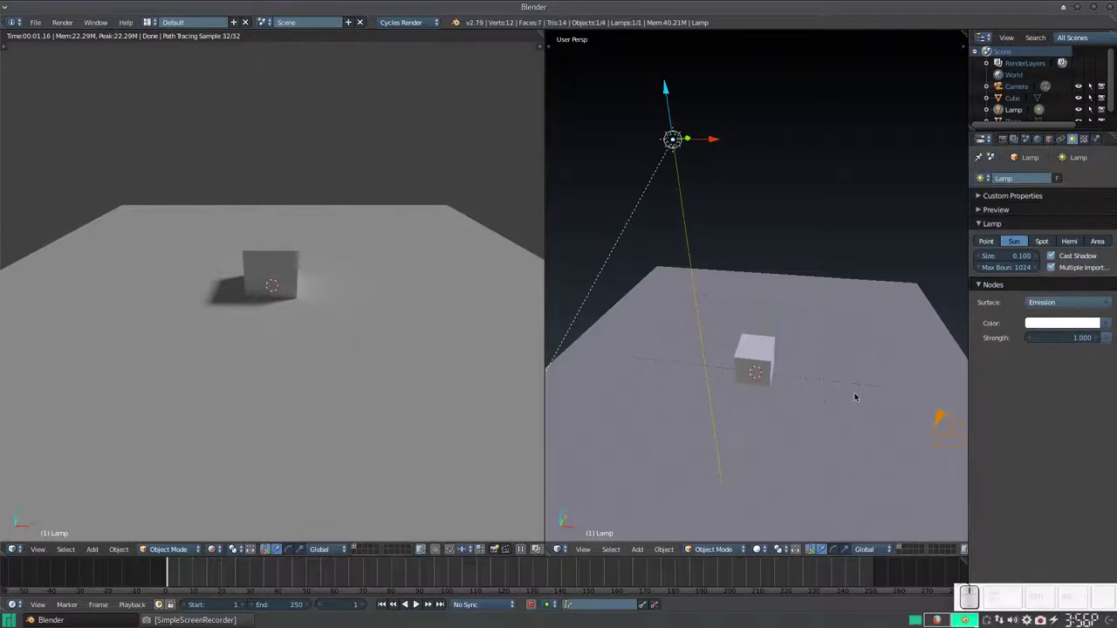
Rotate the sun lamp about the global Z axis so the shadow falls to the cube's right
{"action": "key", "text": "r"}
{"action": "key", "text": "z"}
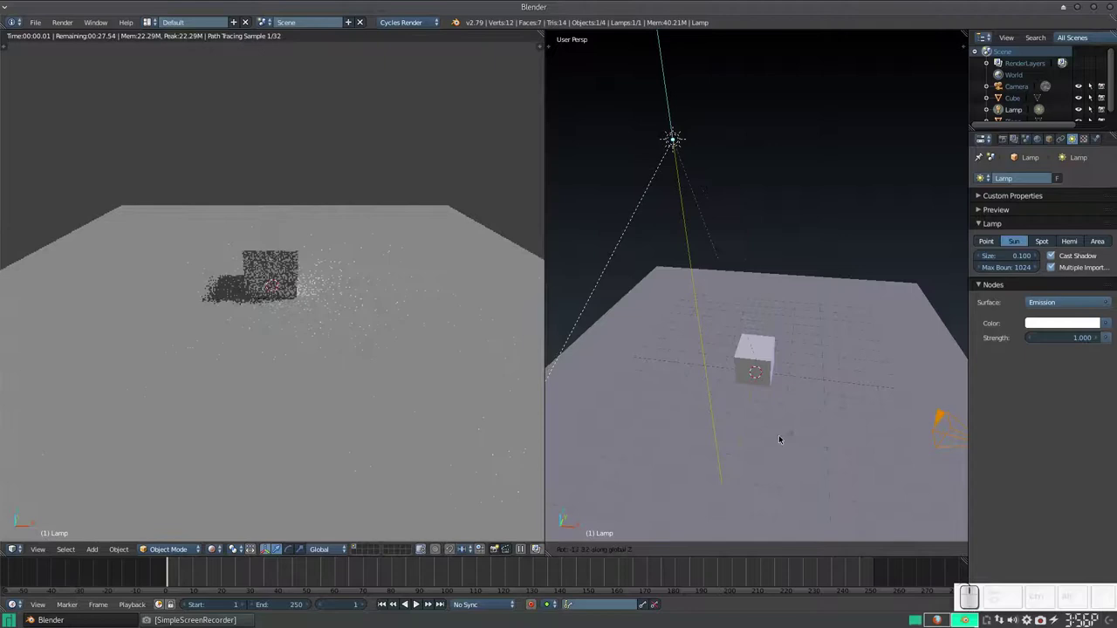
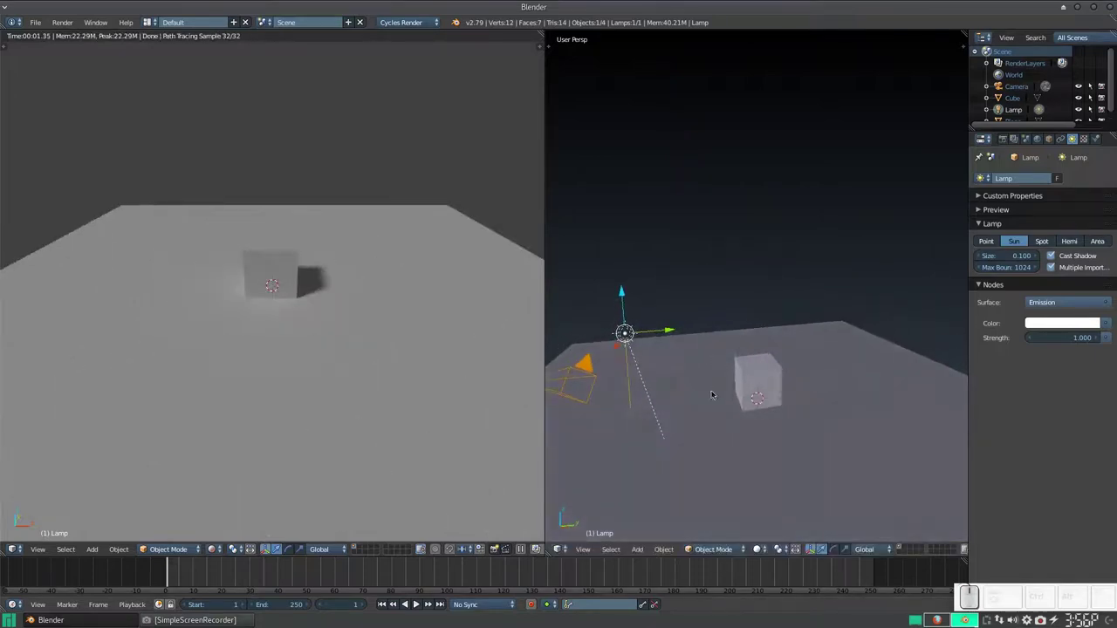
Tilt the sun lamp about the global X axis for a longer shadow behind the cube
{"action": "key", "text": "r"}
{"action": "key", "text": "x"}
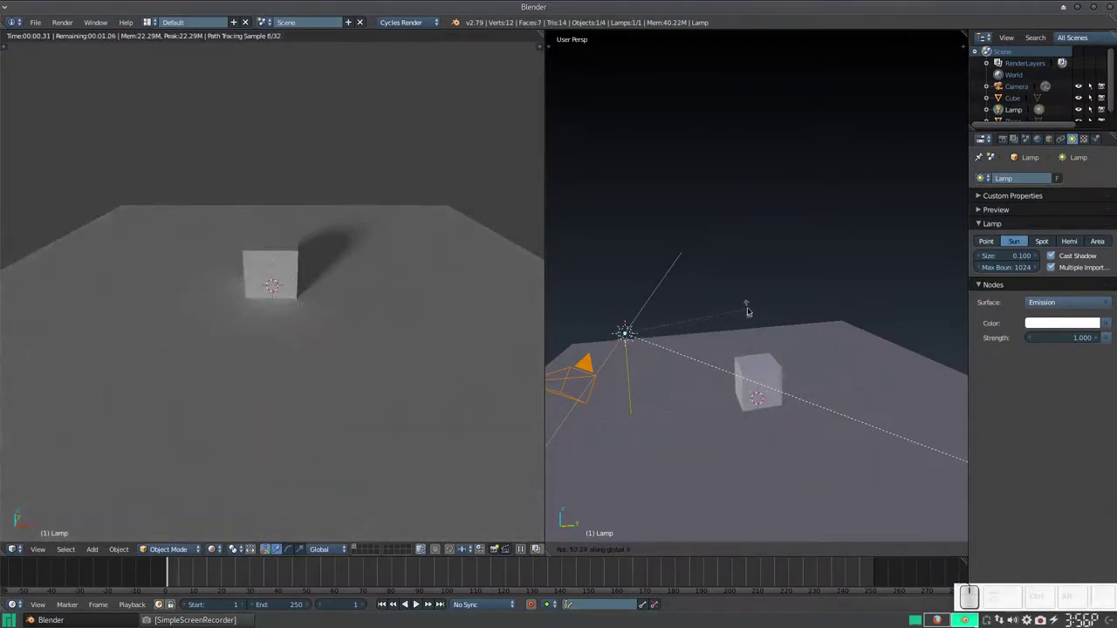
{"action": "left_click", "coordinate": [746, 320]}
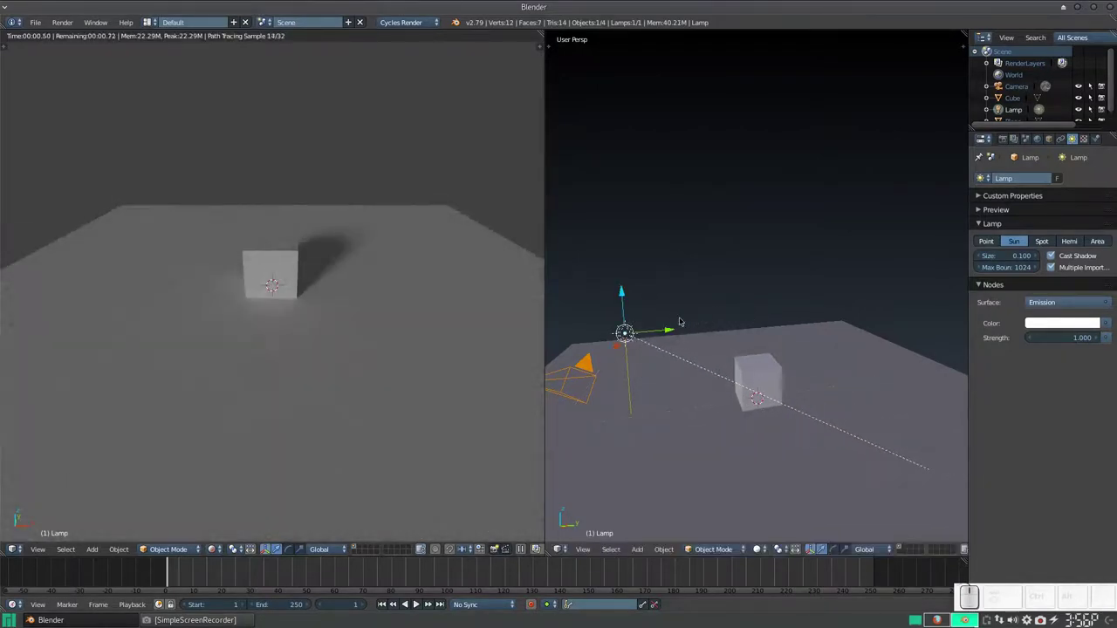
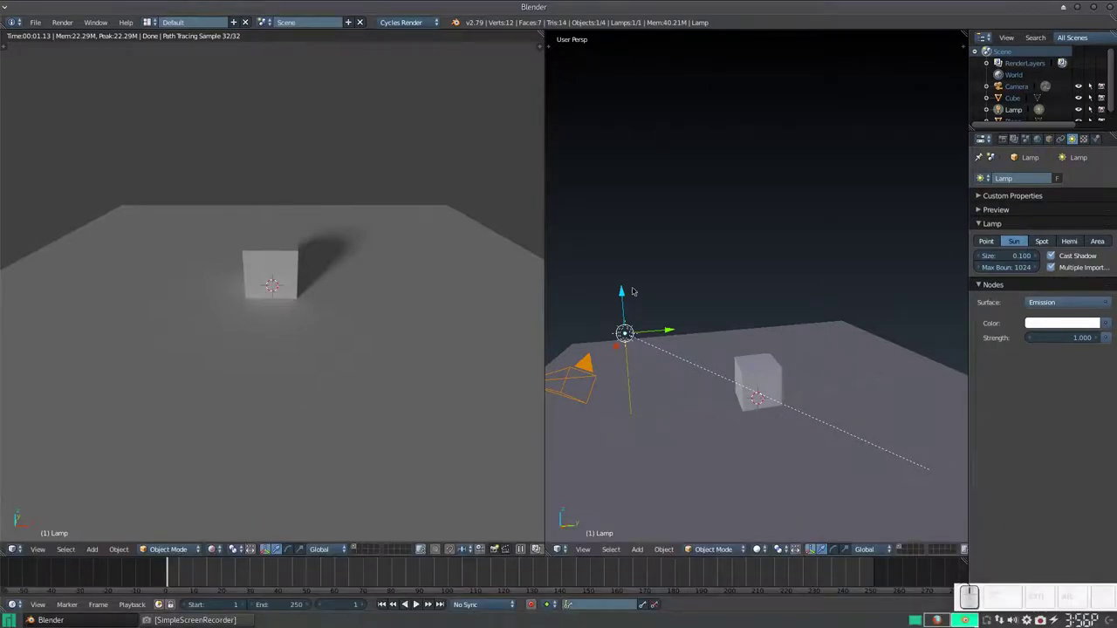
{"action": "left_click_drag", "start_coordinate": [703, 388], "coordinate": [794, 419]}
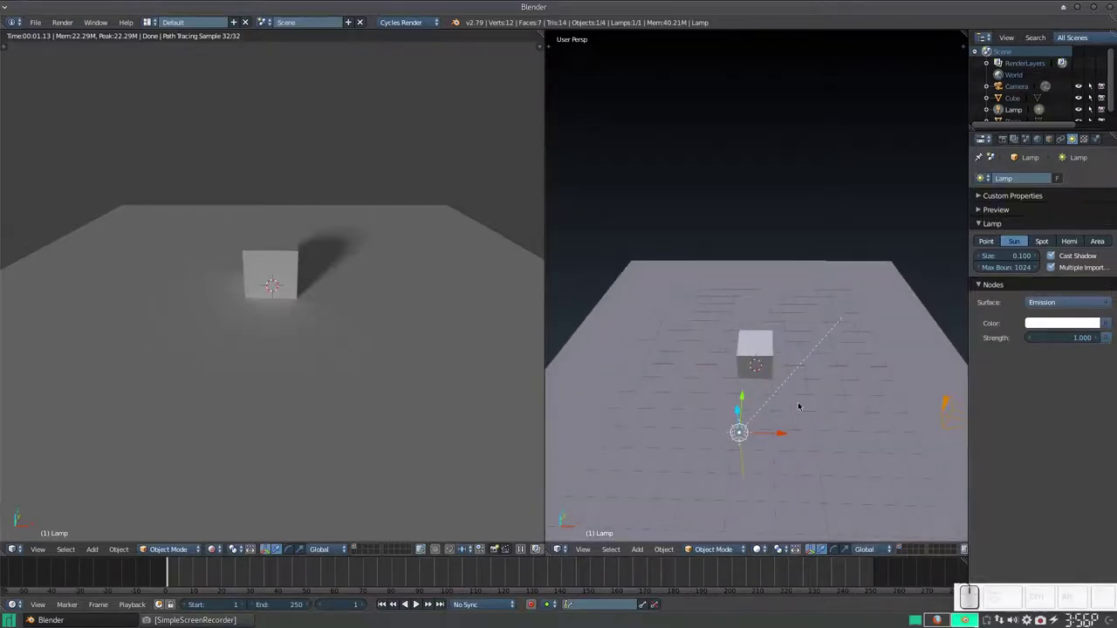
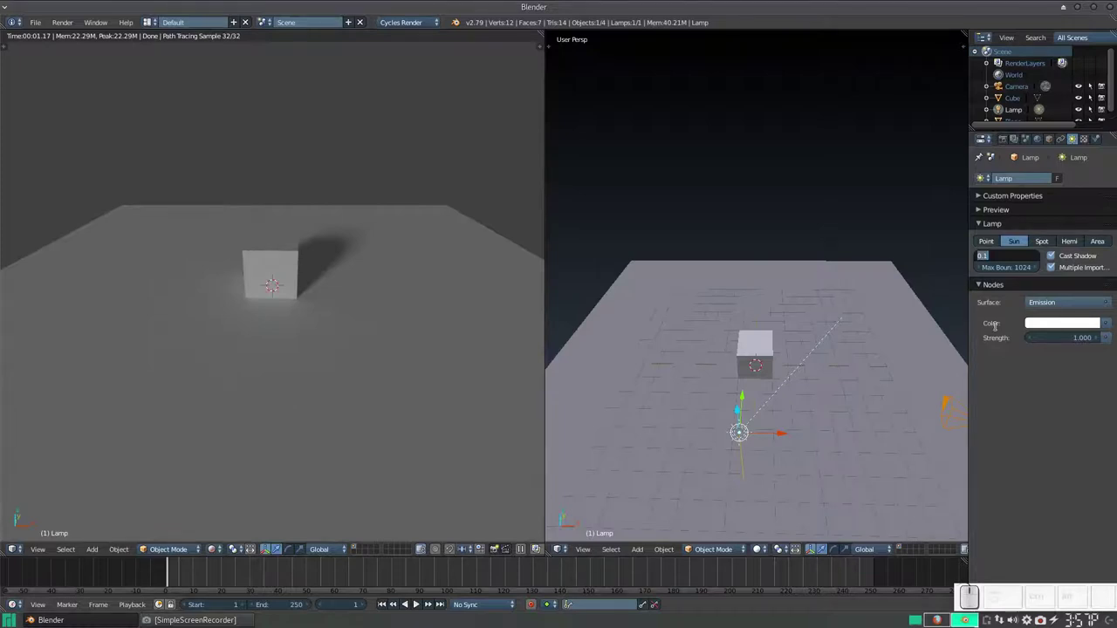
Set the sun lamp's size to 1 and its emission strength back to 1.0
{"action": "key", "text": "KP_1"}
{"action": "key", "text": "KP_Enter"}
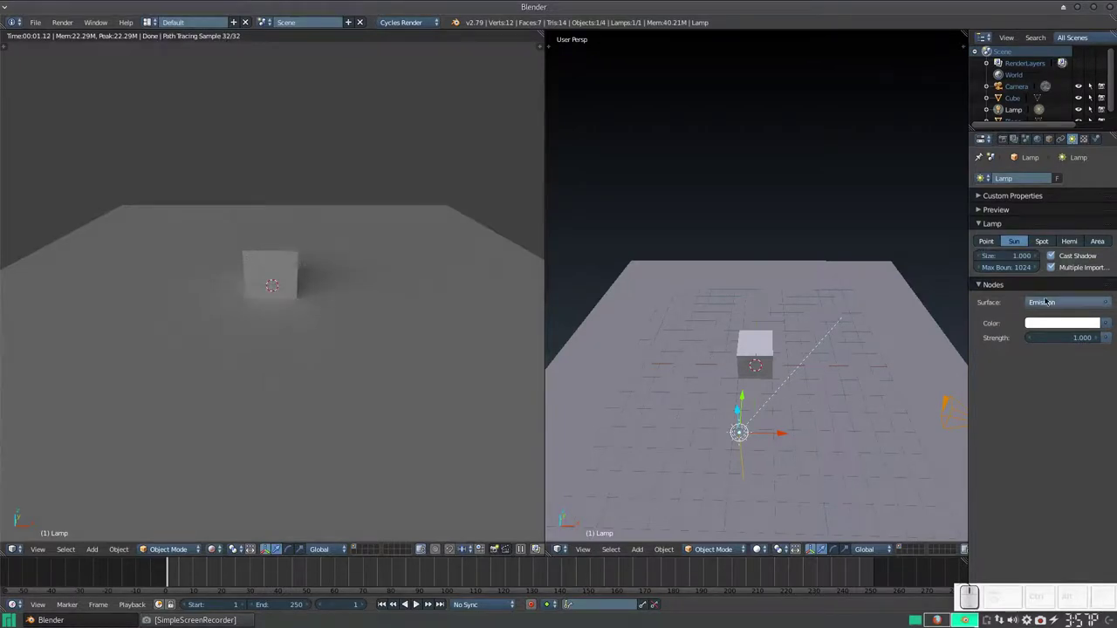
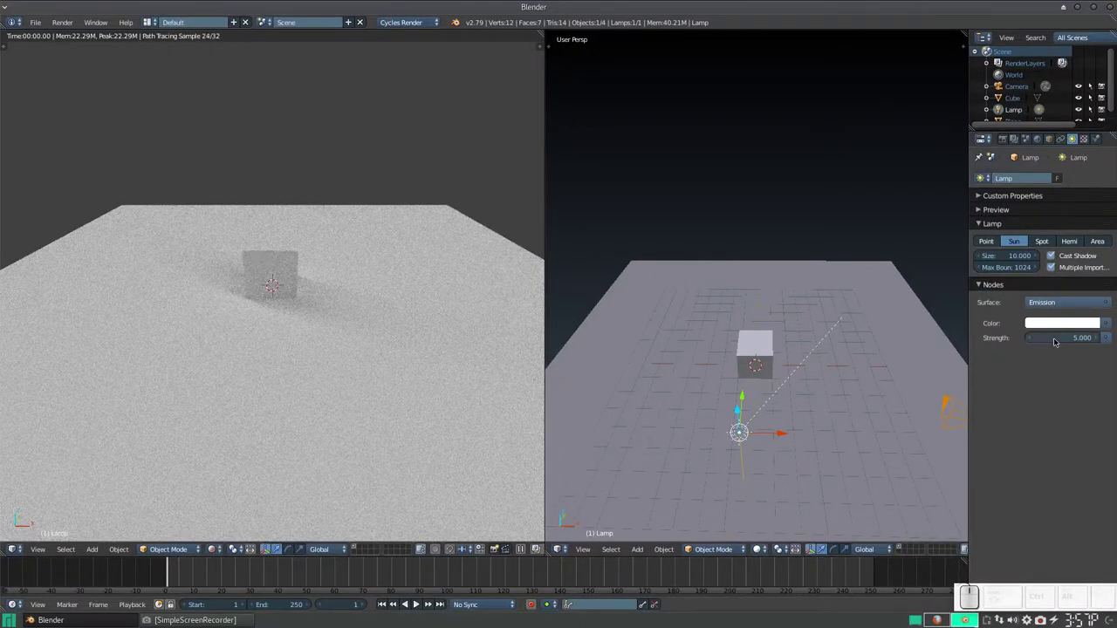
{"action": "left_click", "coordinate": [1055, 338]}
{"action": "key", "text": "KP_1"}
{"action": "key", "text": "KP_Enter"}
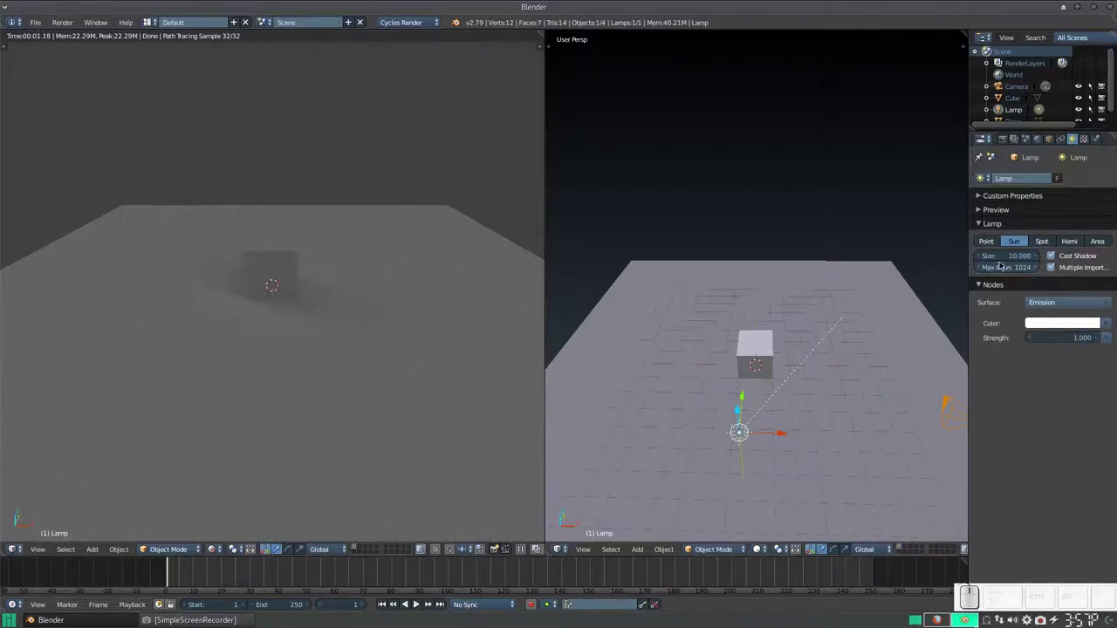
Set the sun size to 0.1 and emission strength to 2.5 for a brighter, crisper shadow
{"action": "left_click", "coordinate": [1006, 263]}
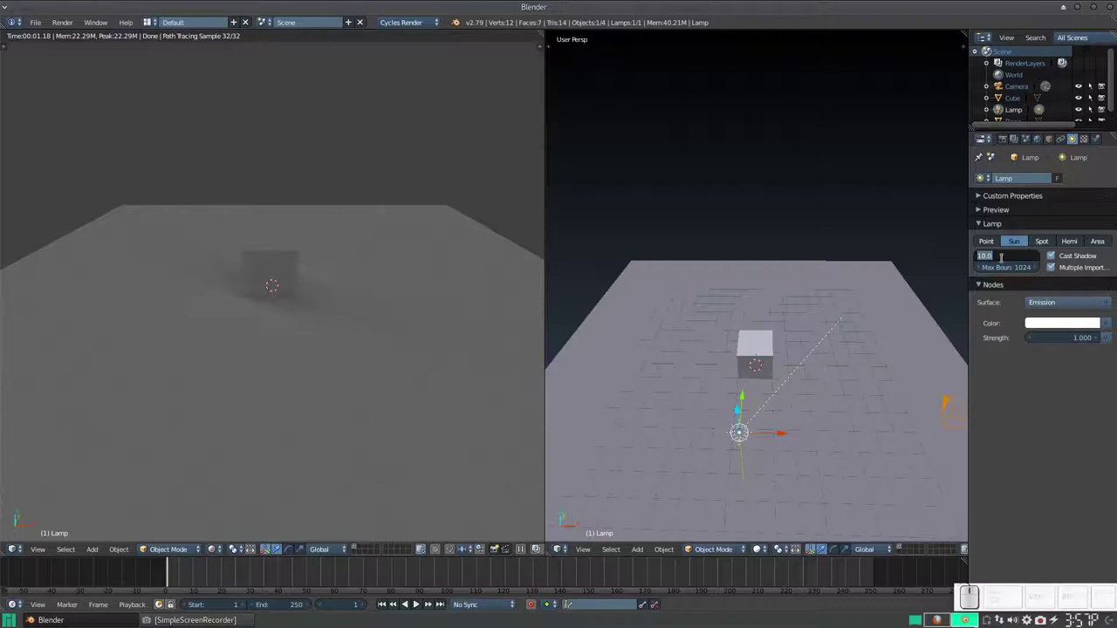
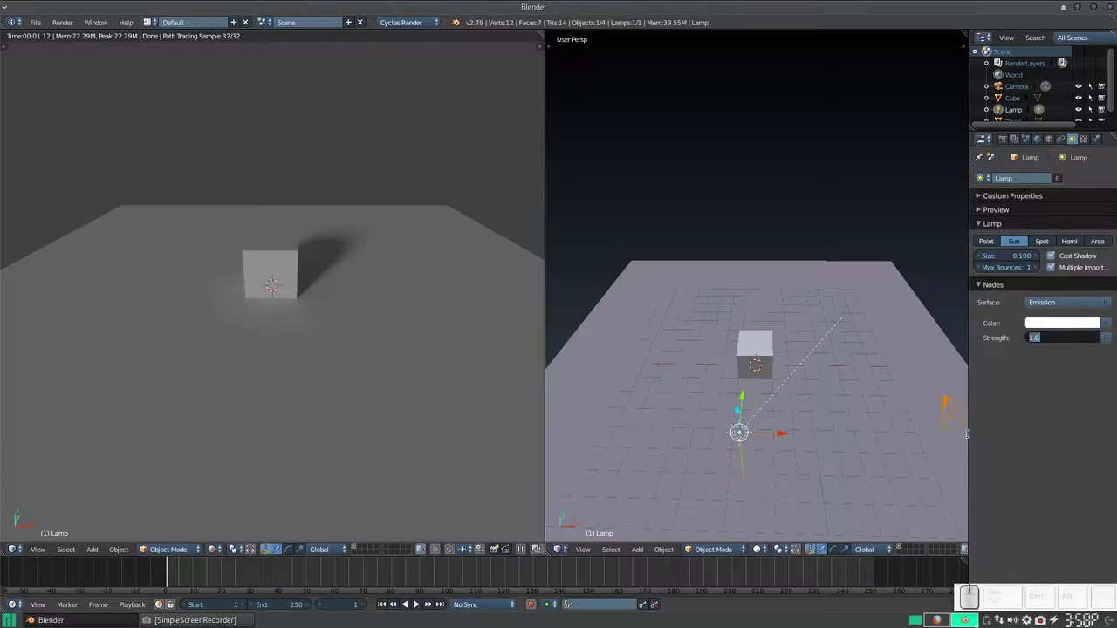
{"action": "key", "text": "KP_2"}
{"action": "key", "text": "KP_Decimal"}
{"action": "key", "text": "KP_5"}
{"action": "key", "text": "KP_Enter"}
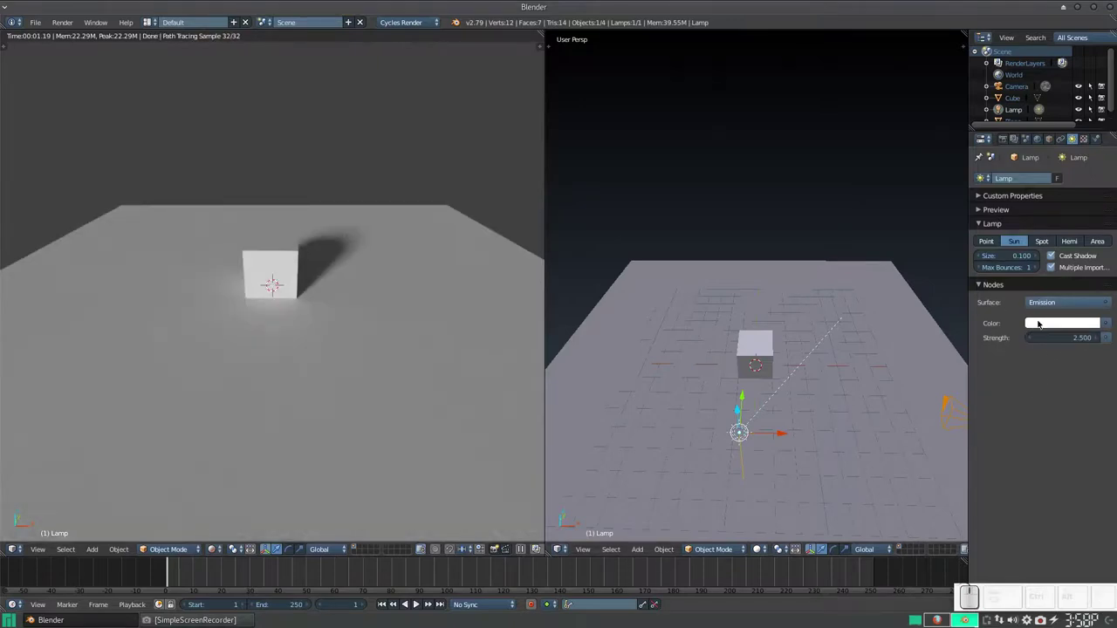